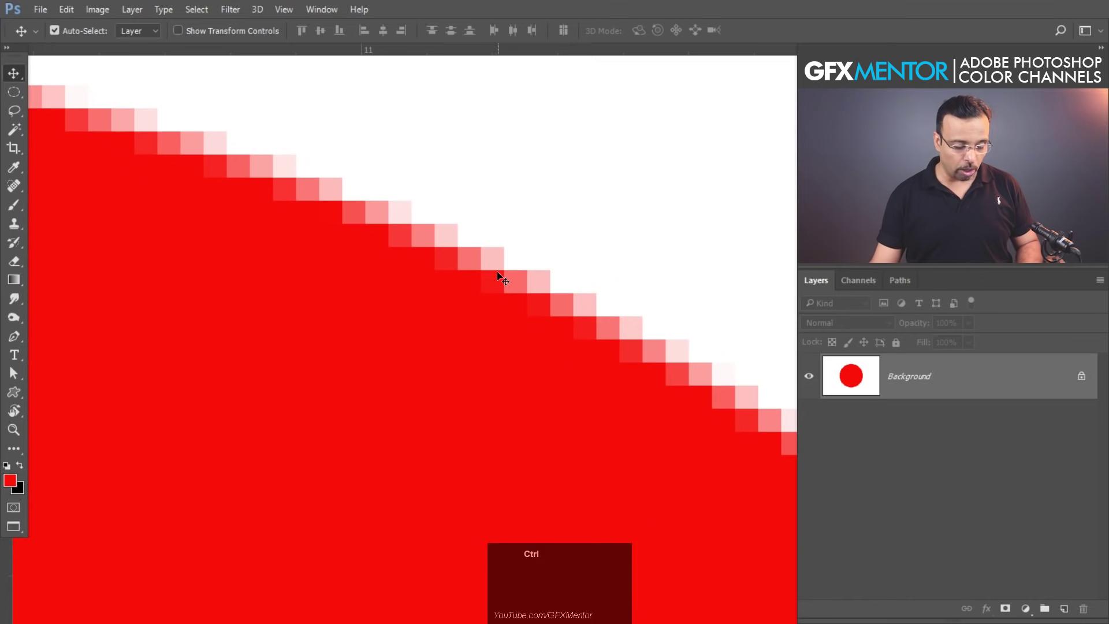
Step: Fit the whole document in view, showing the red circle on white again
key("ctrl+1")
key("space")
left_click(541, 384)
key("space")
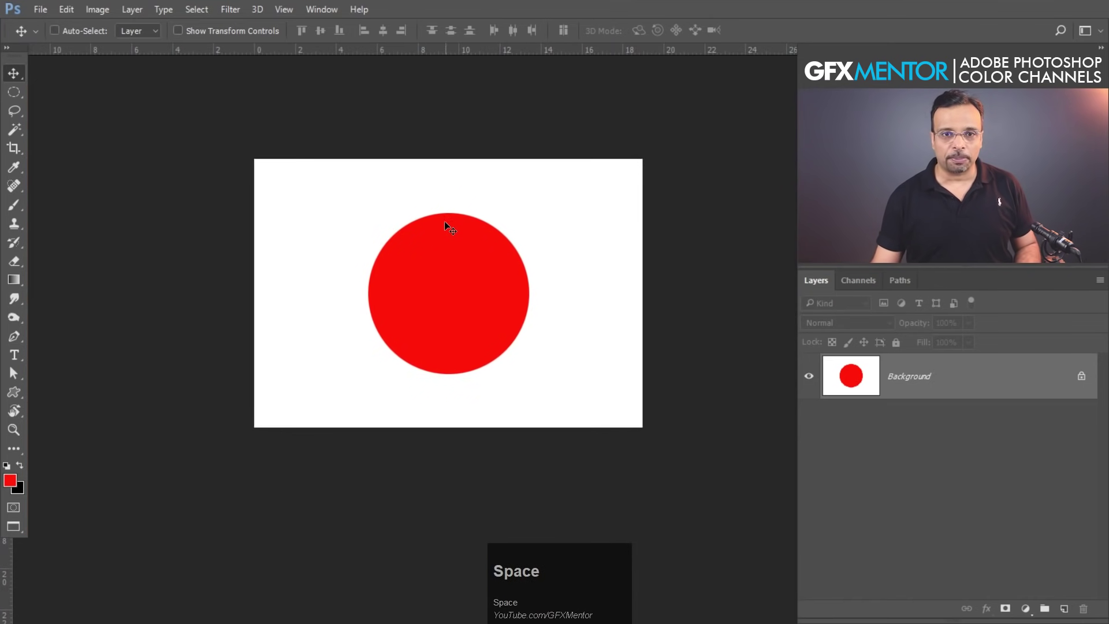
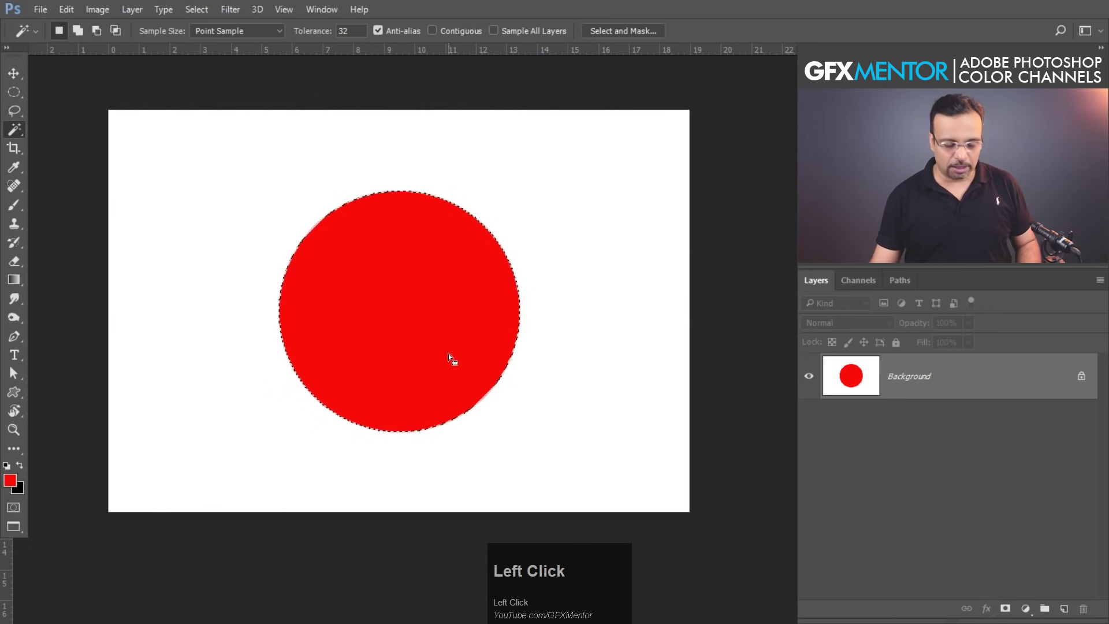
Step: Place the red circle on its own layer above the black-filled background
key("ctrl+c")
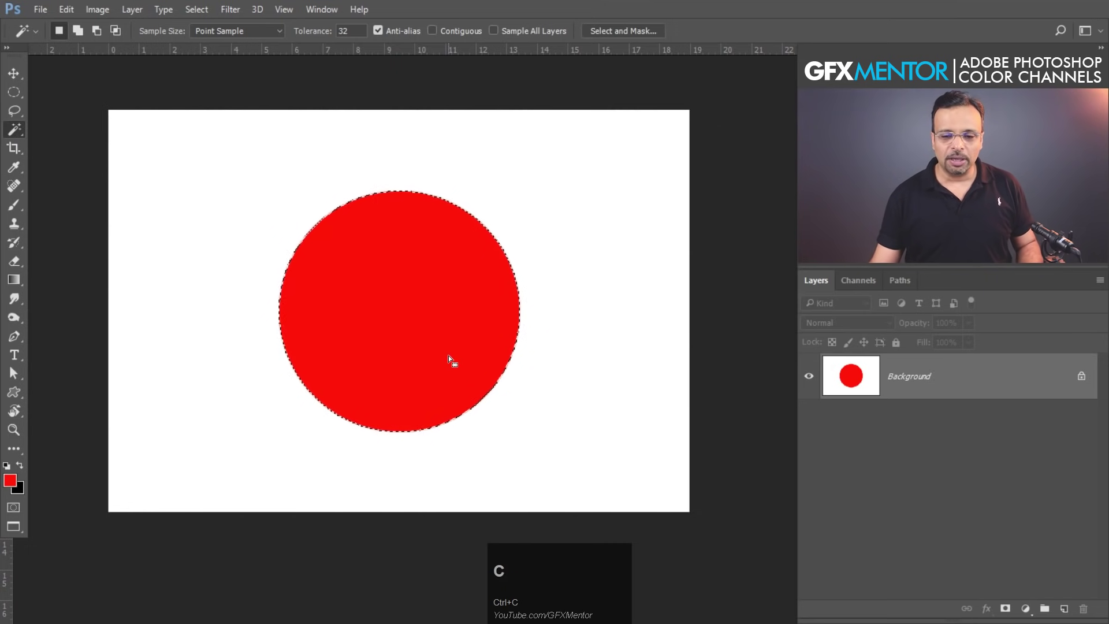
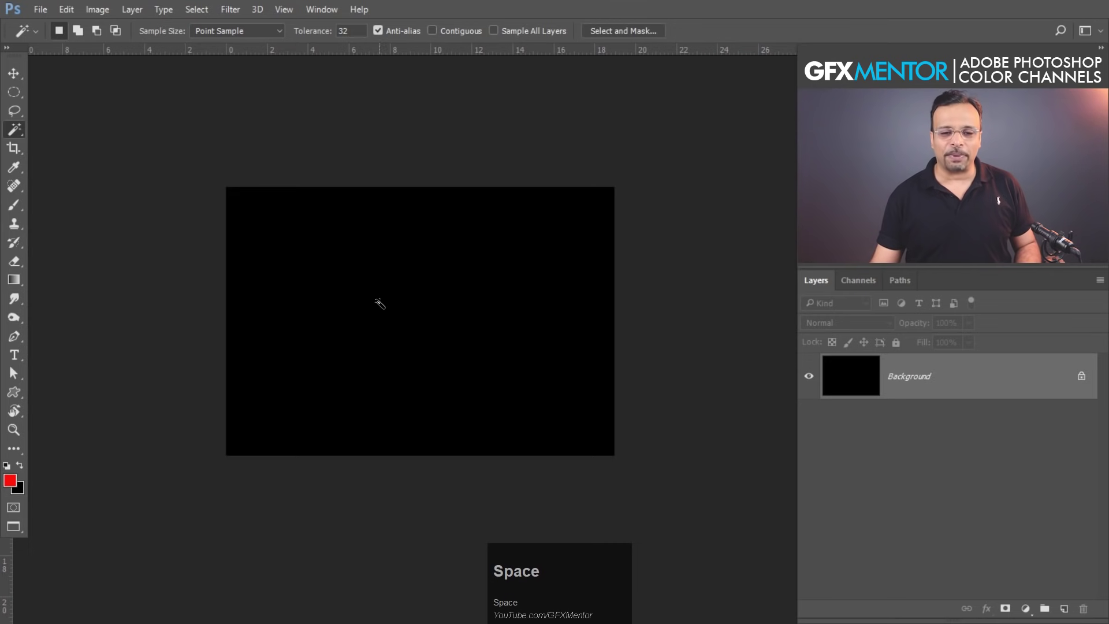
key("space")
key("ctrl+v")
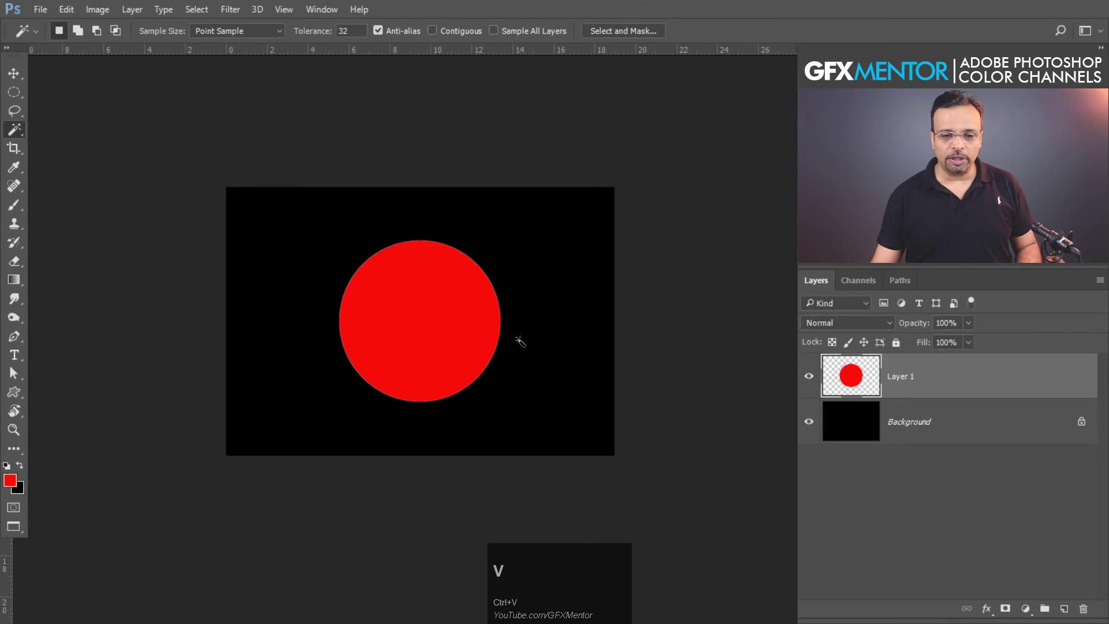